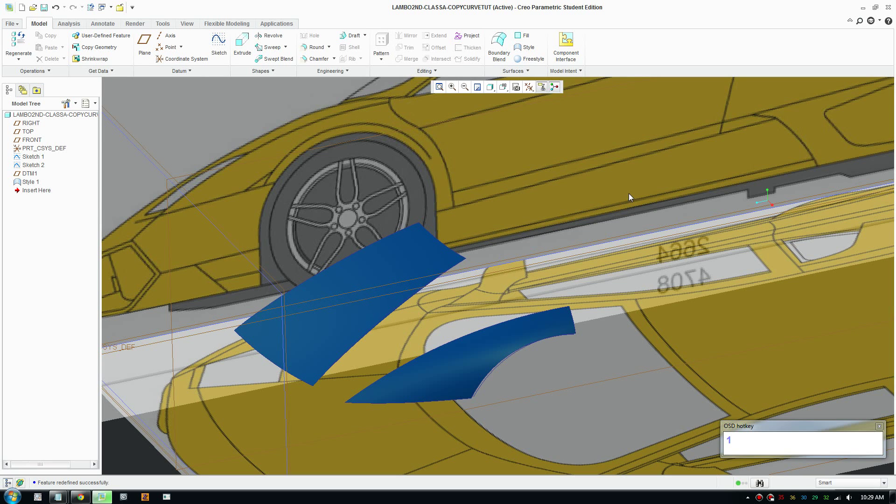
Reopen the Style 1 feature from the Model Tree with Edit Definition.
middle_click(628, 197)
scroll("up", 3)
scroll("down", 3)
middle_click(535, 200)
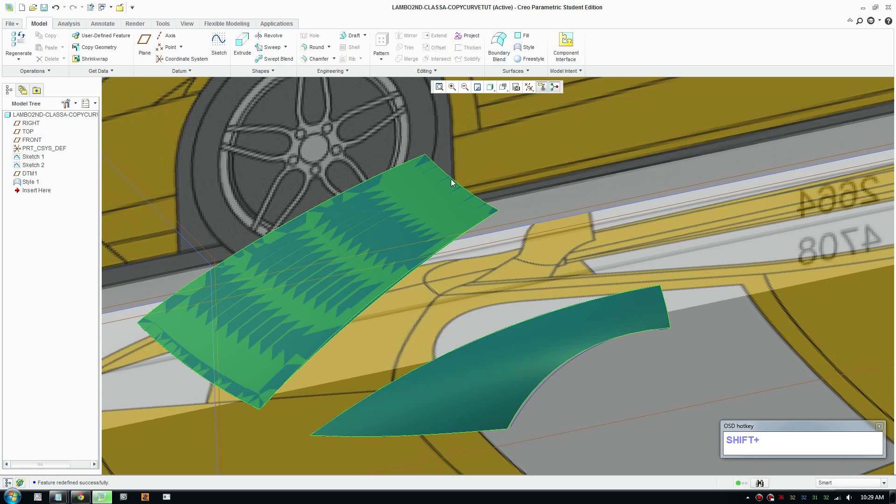
scroll("up", 3)
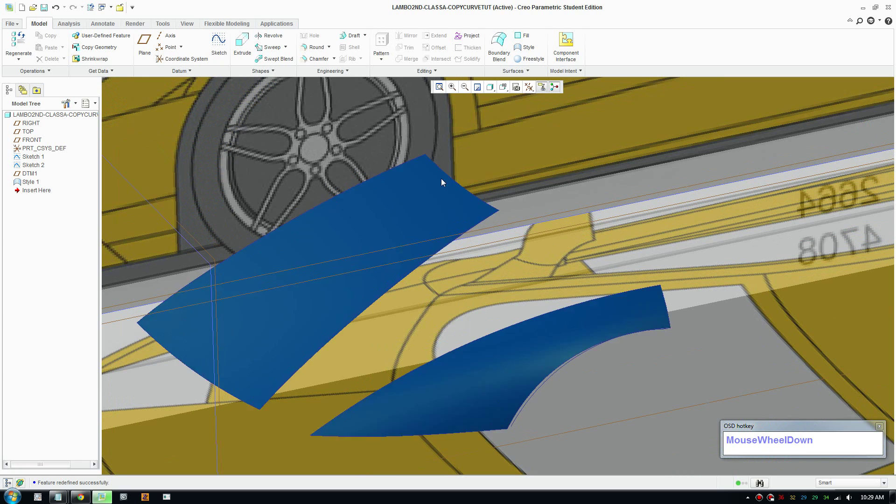
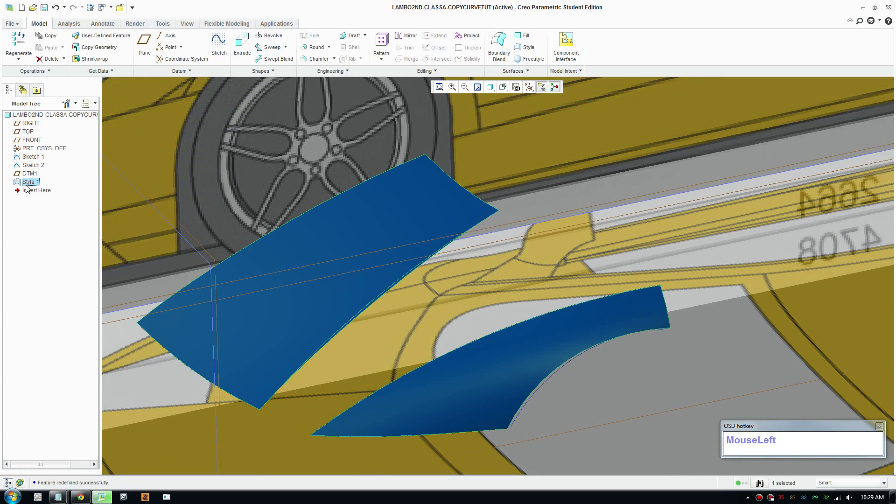
right_click(34, 187)
left_click(72, 261)
Select the uneven surface's edit SE-17 in the Style Tree and bring up its options.
scroll("up", 3)
left_click(332, 248)
scroll("down", 3)
middle_click(325, 264)
scroll("down", 3)
scroll("up", 3)
scroll("down", 3)
left_click(46, 306)
right_click(41, 316)
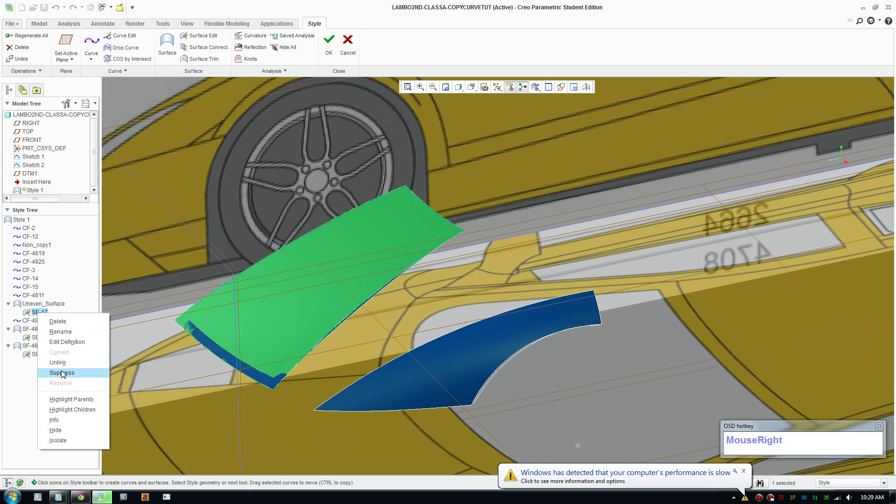
Enter surface edit on SE-17, showing its 6-by-6 control-point mesh, and turn to a top-down view.
left_click(76, 343)
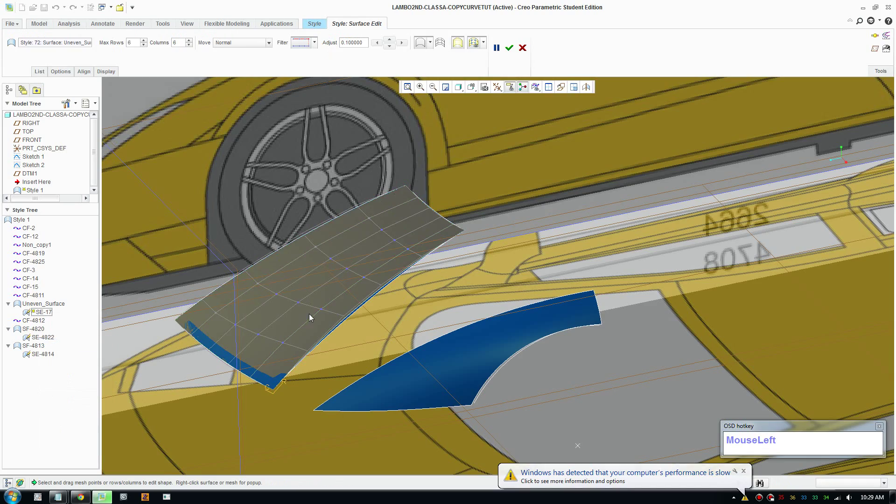
scroll("up", 3)
middle_click(345, 356)
middle_click(498, 381)
middle_click(411, 348)
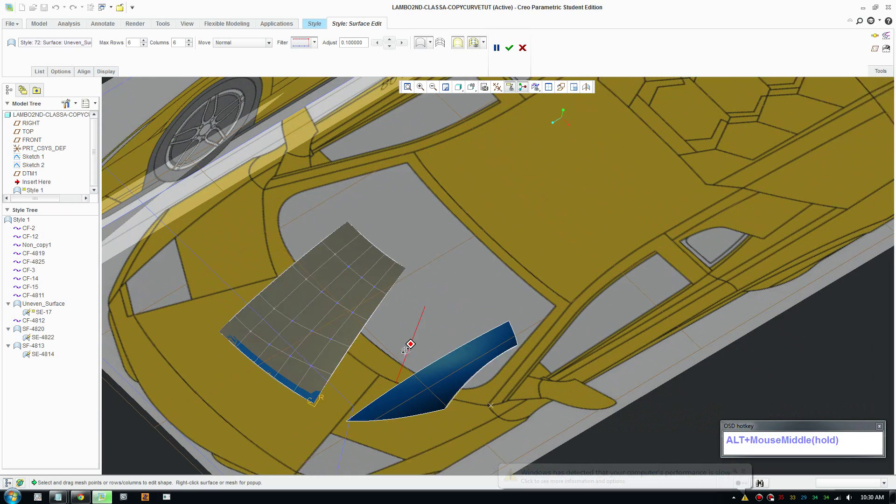
left_click_drag(474, 87, 563, 439)
scroll("down", 3)
middle_click(526, 409)
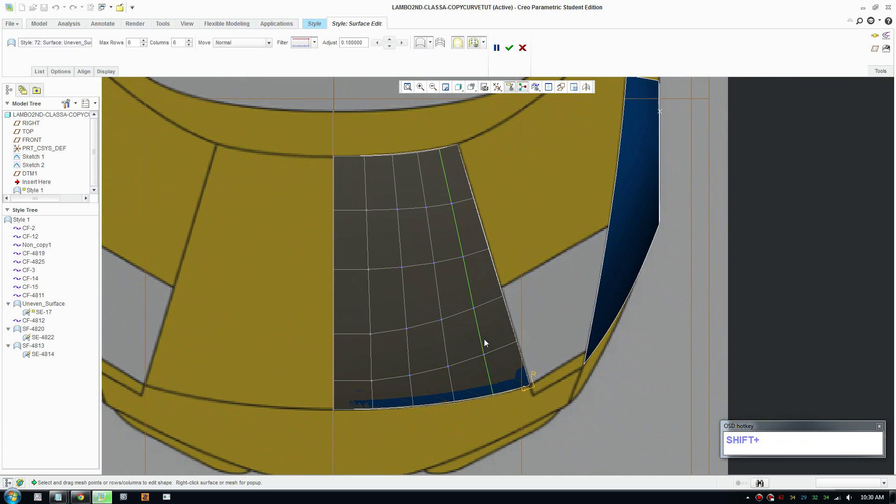
Zoom in and out over the mesh to inspect the uneven control-point spacing from above.
scroll("down", 3)
scroll("up", 3)
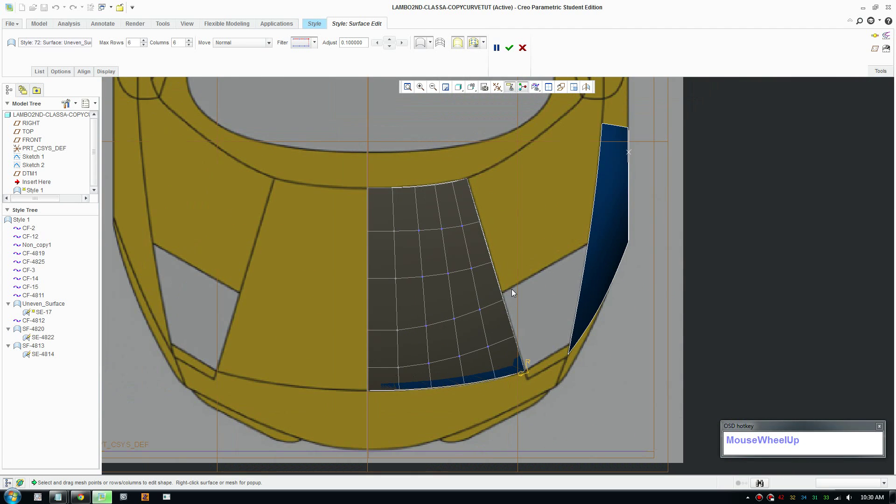
scroll("down", 3)
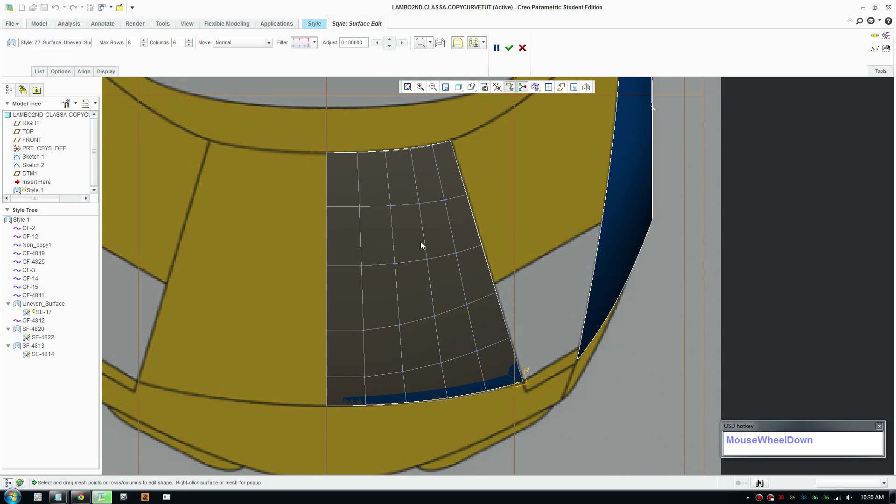
scroll("up", 3)
scroll("down", 3)
scroll("up", 3)
scroll("down", 3)
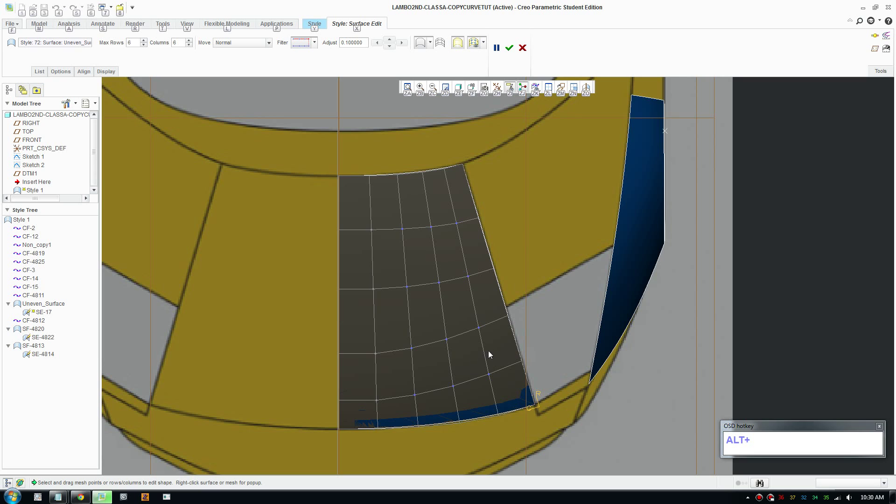
scroll("up", 3)
middle_click(472, 273)
middle_click(544, 207)
middle_click(429, 159)
middle_click(479, 261)
scroll("down", 3)
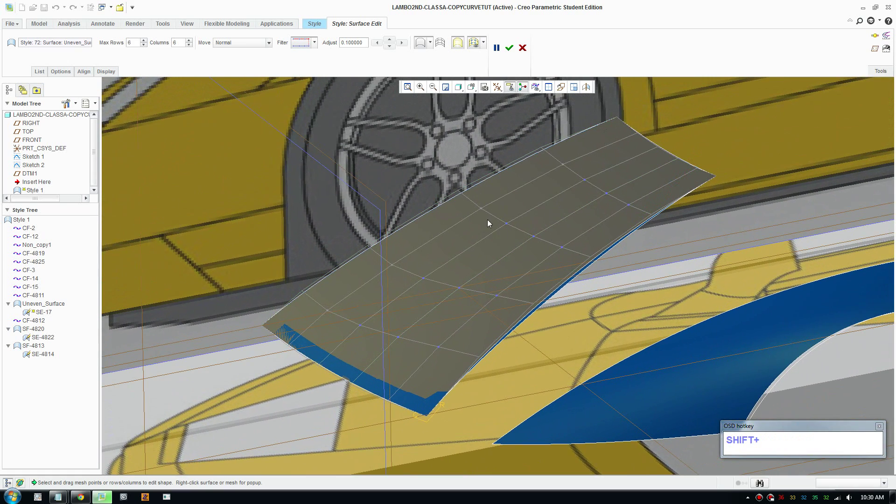
middle_click(550, 275)
scroll("up", 3)
middle_click(641, 213)
middle_click(503, 273)
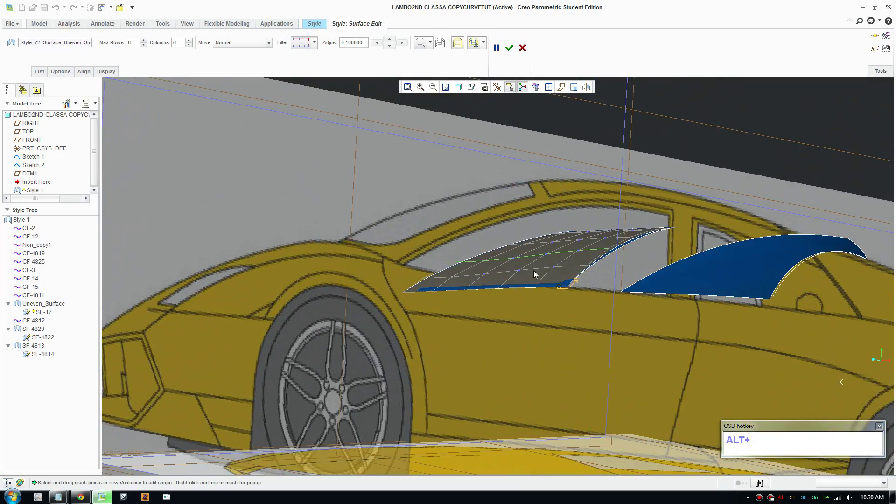
middle_click(607, 305)
middle_click(539, 395)
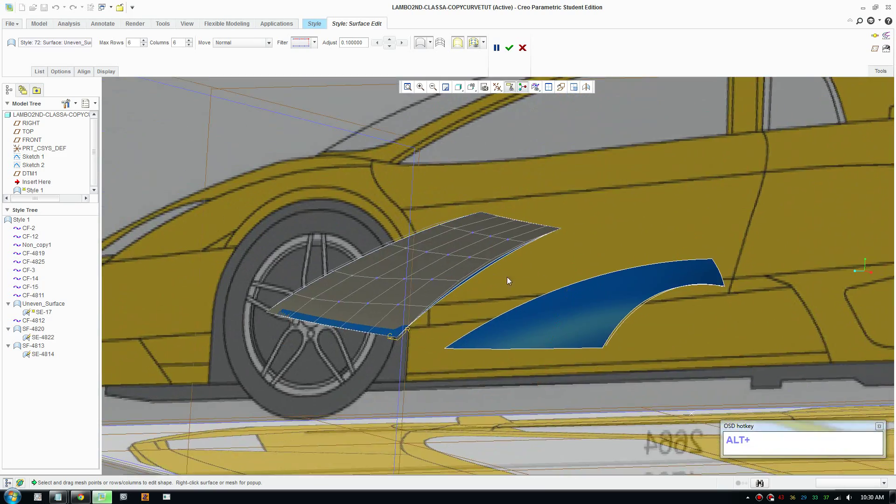
middle_click(495, 292)
middle_click(451, 380)
middle_click(531, 282)
scroll("down", 3)
Finish the SE-17 surface edit, hide Uneven_Surface, and bring up options for SE-4814.
left_click(513, 50)
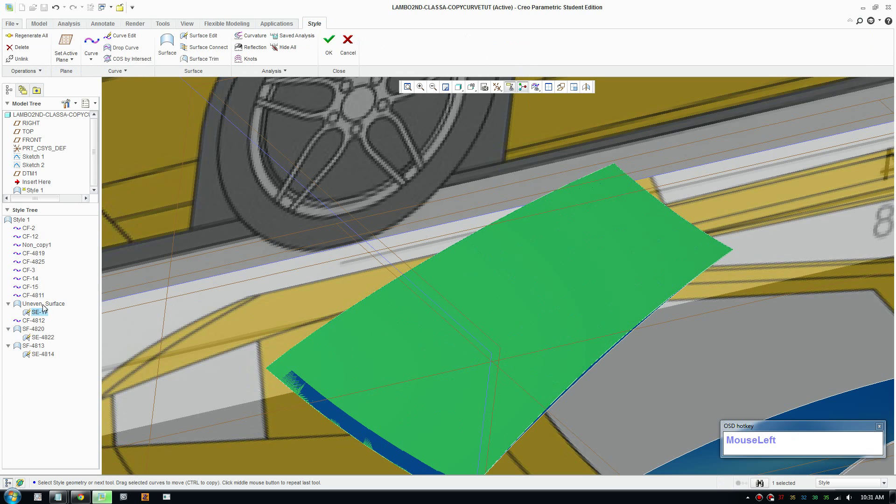
right_click(40, 315)
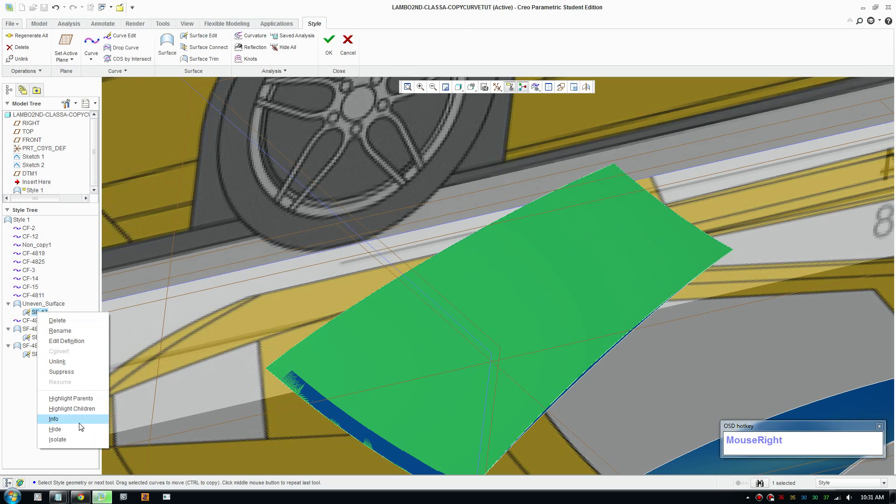
left_click(73, 436)
right_click(44, 303)
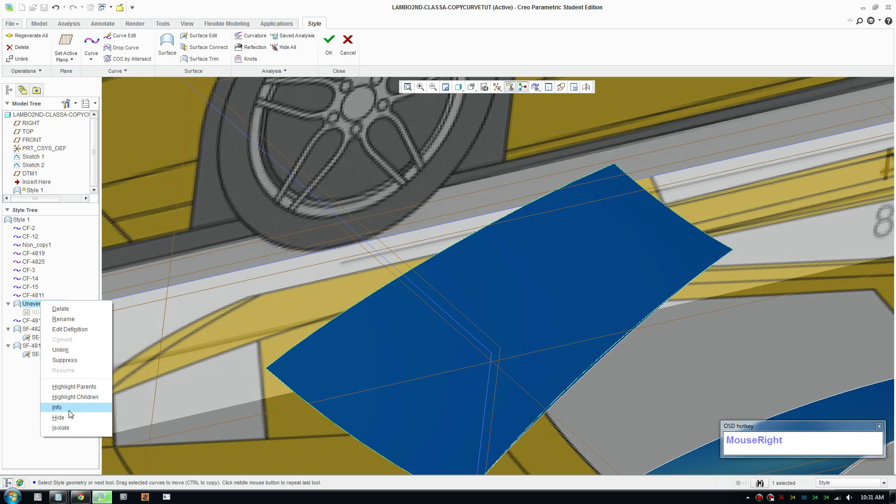
left_click(68, 416)
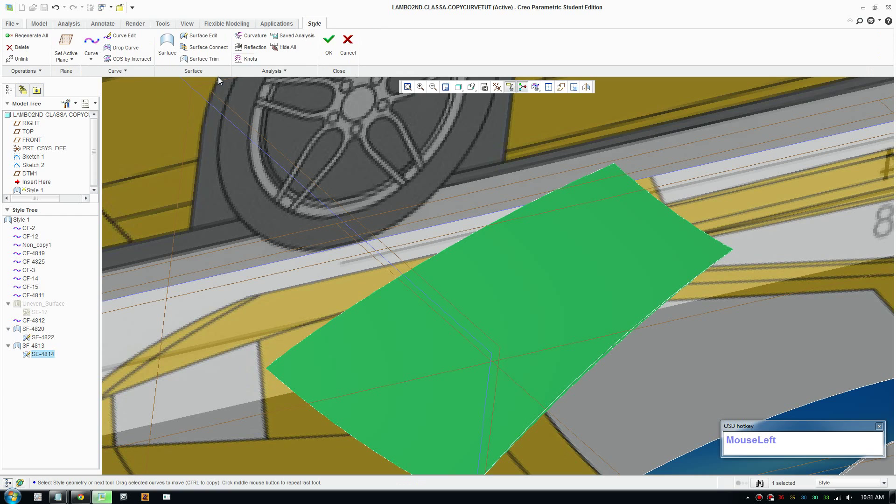
right_click(42, 358)
Reopen the SE-4814 surface edit and inspect SF-4813's control mesh over the side-skirt reference.
left_click(75, 250)
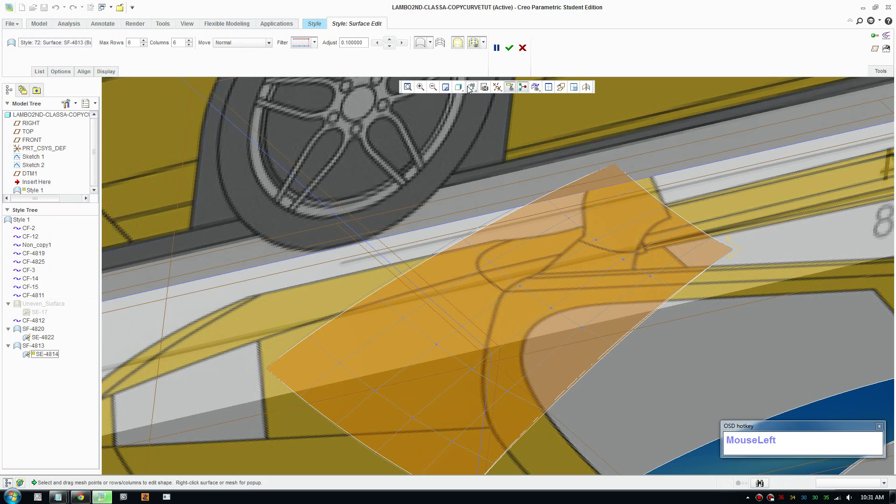
scroll("down", 3)
scroll("up", 3)
middle_click(506, 328)
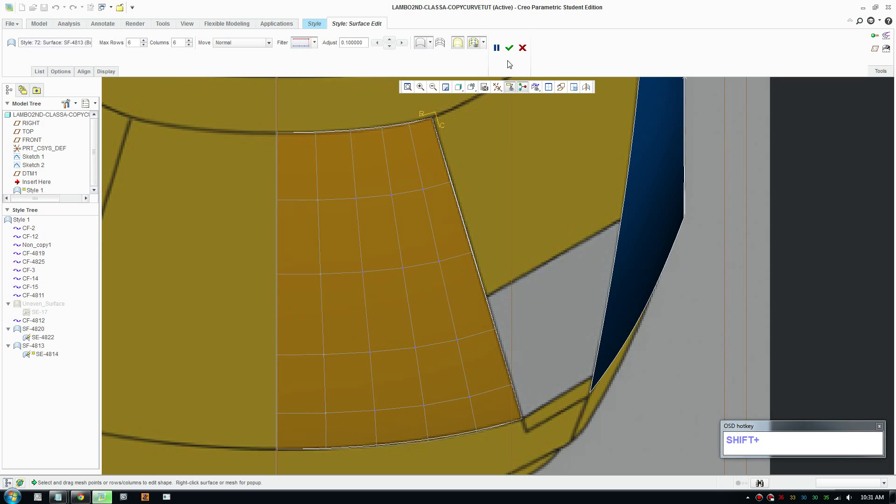
scroll("up", 3)
middle_click(405, 305)
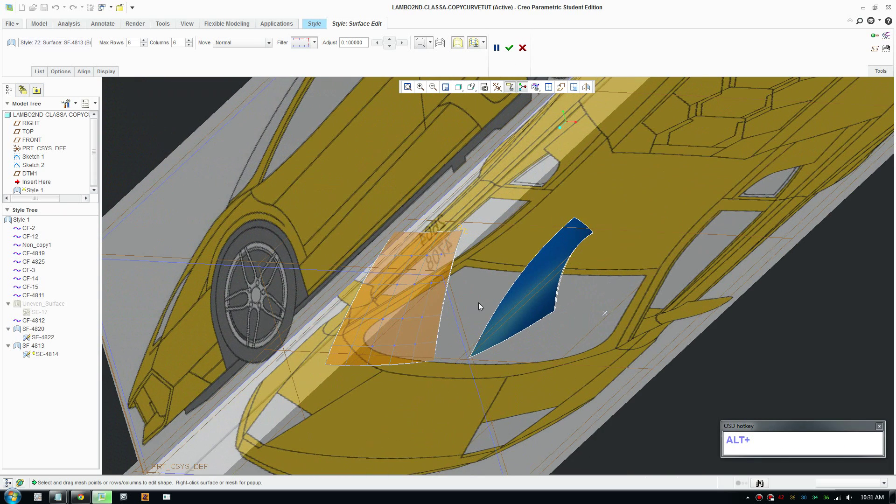
scroll("down", 3)
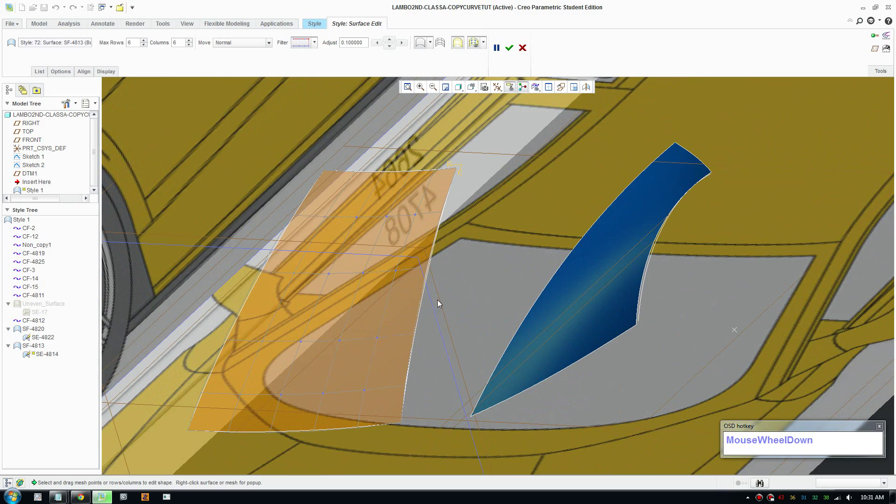
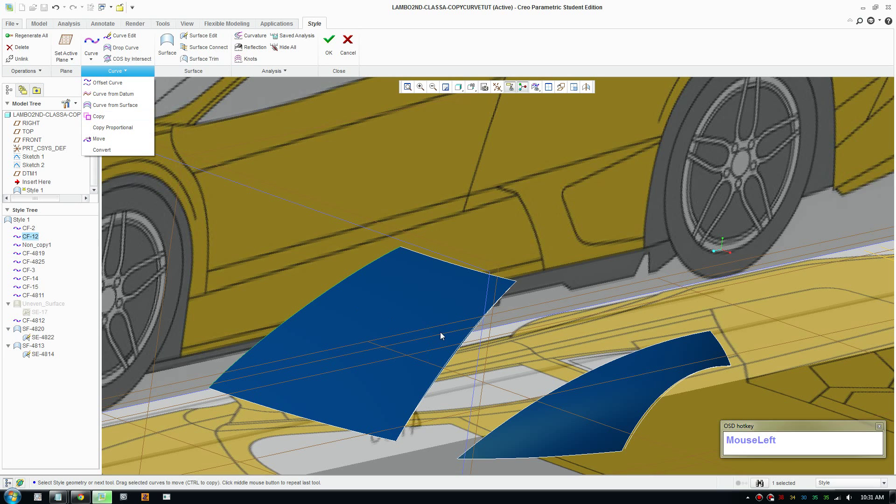
Orbit along the side panels, select curve CF-4812 and bring up the Saved Orientations list.
scroll("down", 3)
middle_click(501, 345)
left_click_drag(466, 335, 440, 336)
middle_click(334, 280)
scroll("down", 3)
left_click(349, 275)
scroll("up", 3)
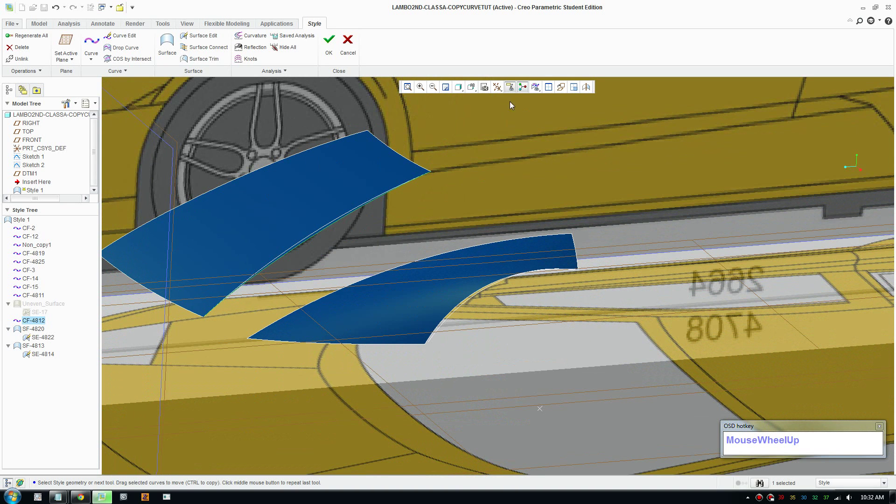
left_click(476, 88)
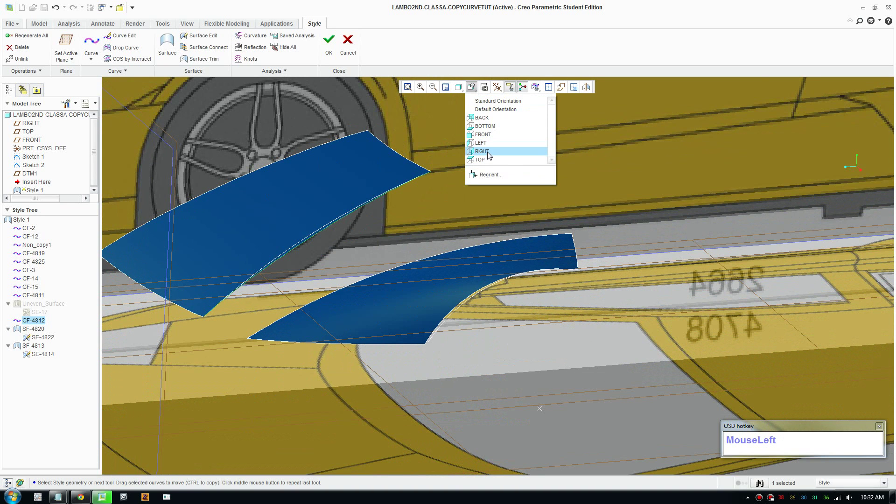
Orbit around both panel surfaces and turn the car back to a side view.
scroll("down", 3)
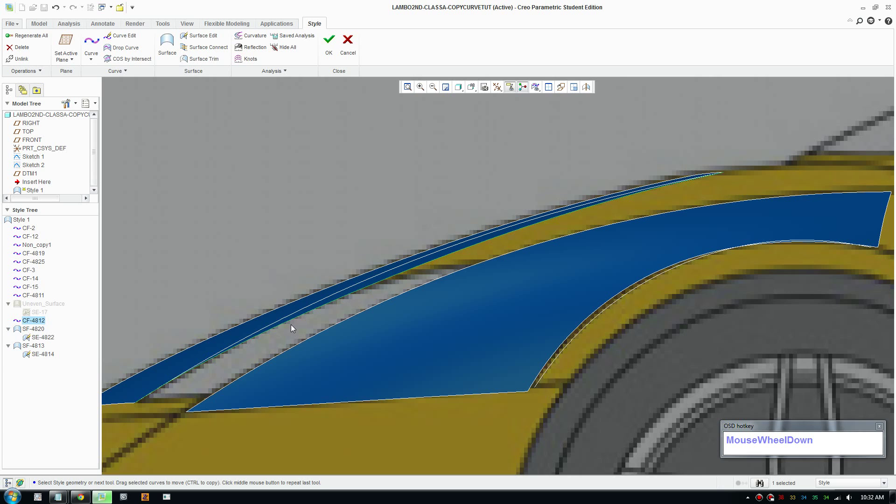
scroll("up", 3)
middle_click(452, 308)
scroll("up", 3)
middle_click(422, 294)
left_click(469, 285)
scroll("down", 3)
scroll("up", 3)
middle_click(380, 258)
Open SE-4822 for surface editing, showing SF-4820's evenly spaced mesh, and orbit around it.
right_click(50, 340)
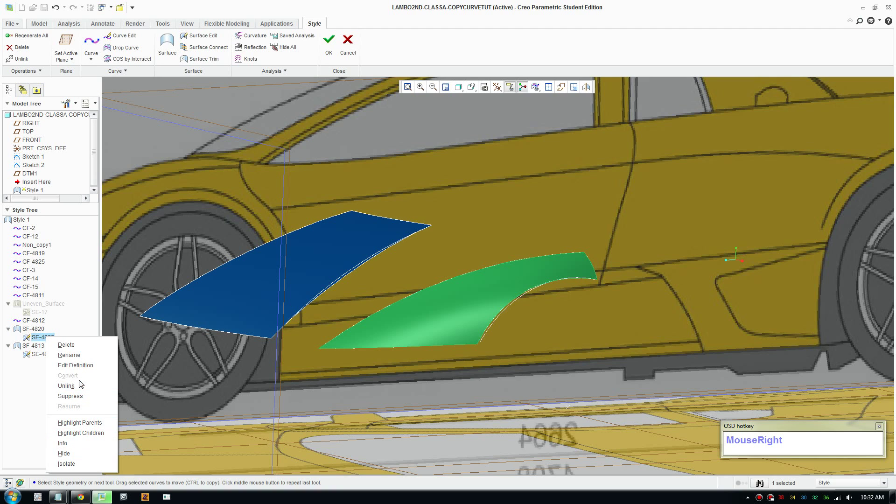
left_click(78, 371)
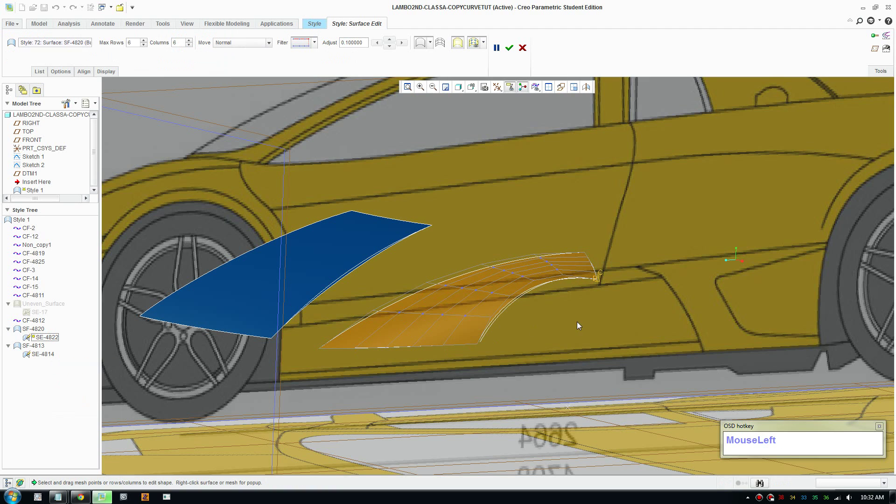
scroll("up", 3)
middle_click(541, 342)
middle_click(445, 422)
scroll("down", 3)
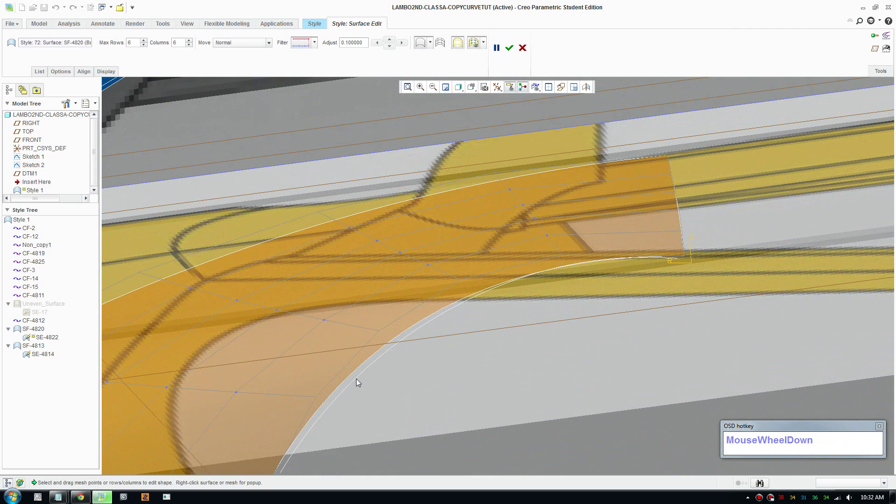
middle_click(373, 378)
scroll("up", 3)
left_click_drag(337, 324, 350, 376)
Use the TOP saved orientation and orbit to examine the mesh around the wheel arch.
left_click(475, 89)
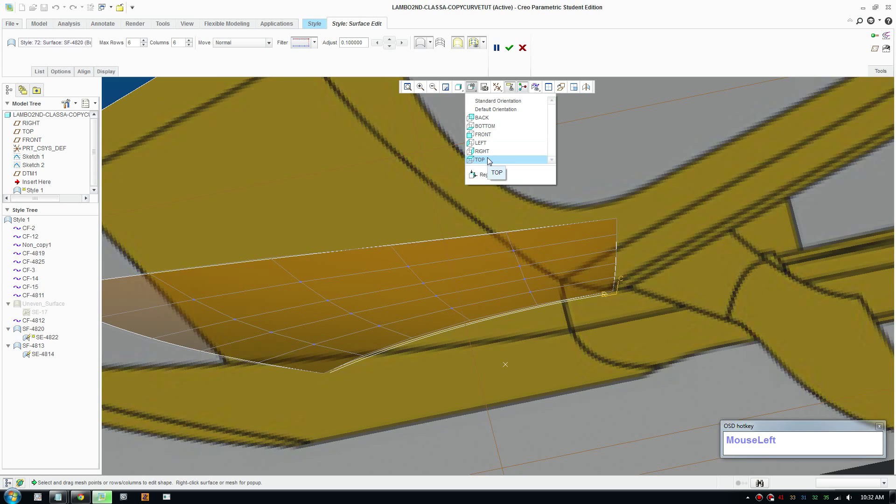
scroll("down", 3)
scroll("up", 3)
left_click_drag(465, 401, 470, 314)
middle_click(463, 420)
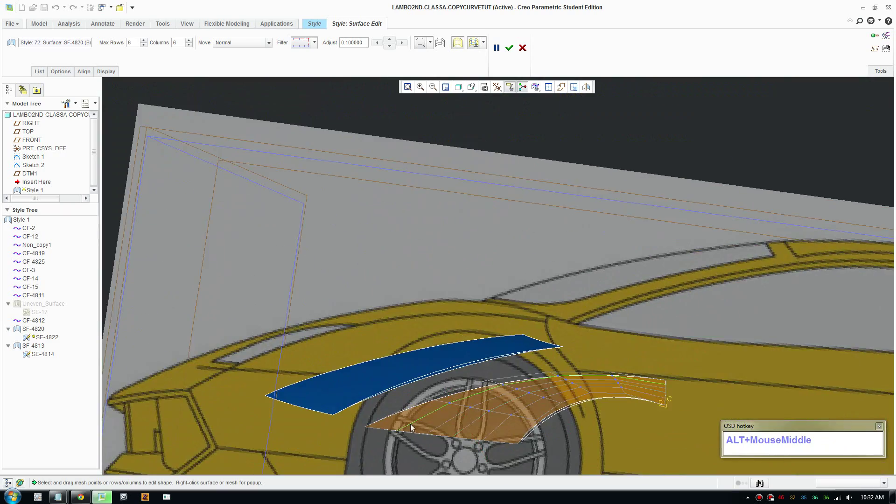
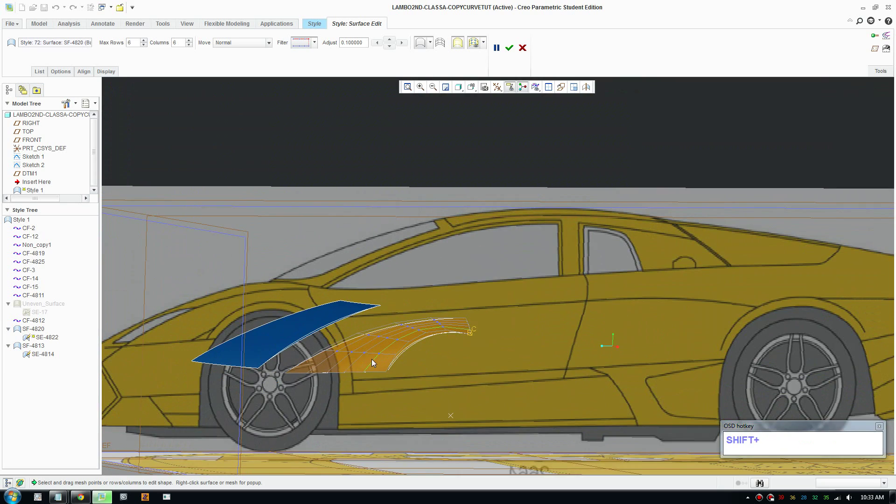
middle_click(378, 361)
scroll("down", 3)
middle_click(433, 333)
middle_click(564, 434)
scroll("down", 3)
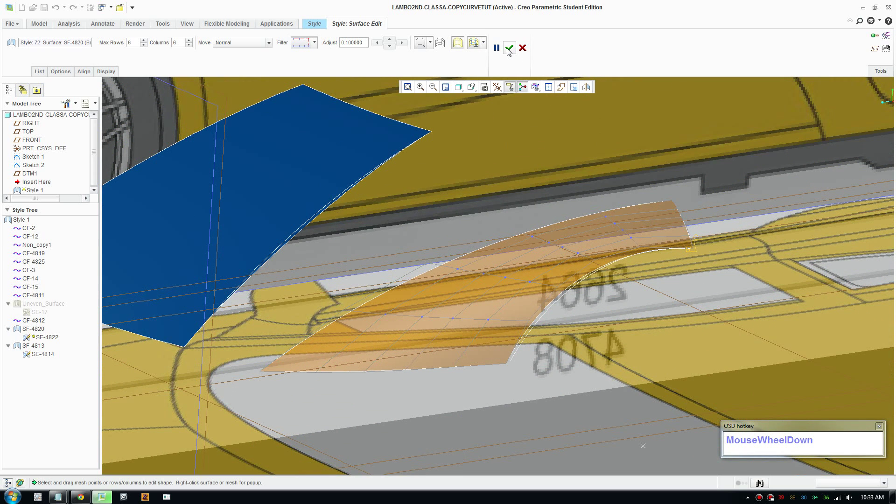
Finish the lower surface's edit and select the upper surface's edit SE-4814.
left_click(510, 50)
scroll("up", 3)
left_click(271, 213)
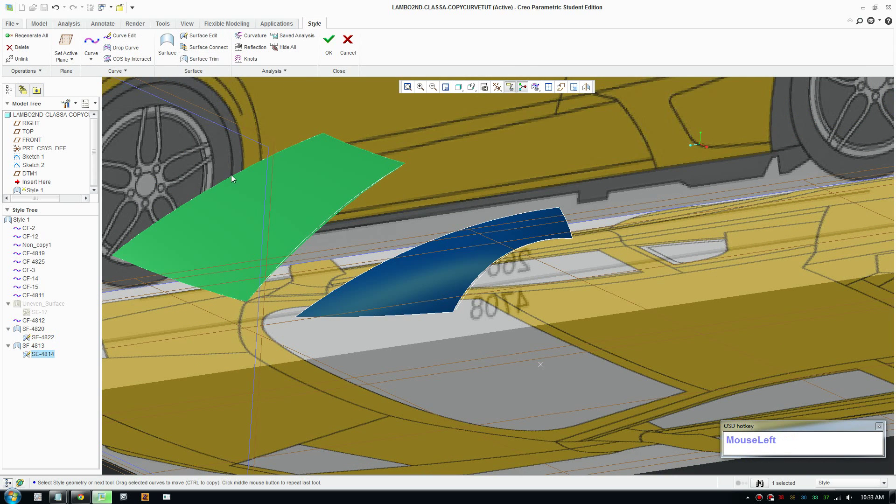
middle_click(254, 204)
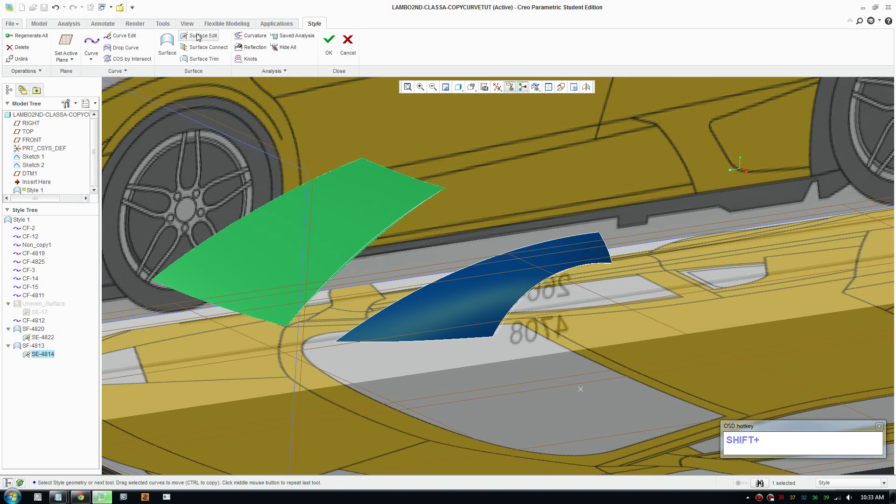
left_click(201, 39)
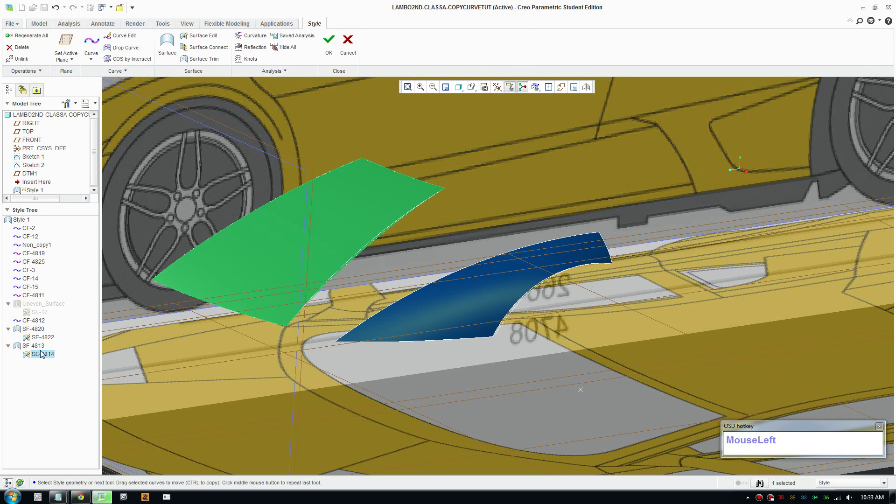
Reopen SE-4814 with Edit Definition, showing SF-4813's control mesh, and orbit around it.
right_click(43, 353)
left_click(78, 383)
middle_click(293, 302)
scroll("up", 3)
scroll("down", 3)
middle_click(350, 279)
scroll("down", 3)
scroll("up", 3)
middle_click(450, 296)
scroll("up", 3)
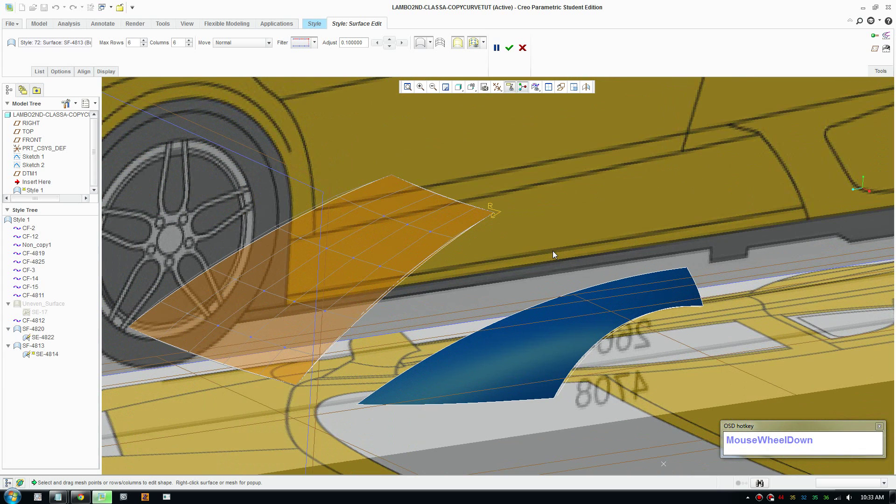